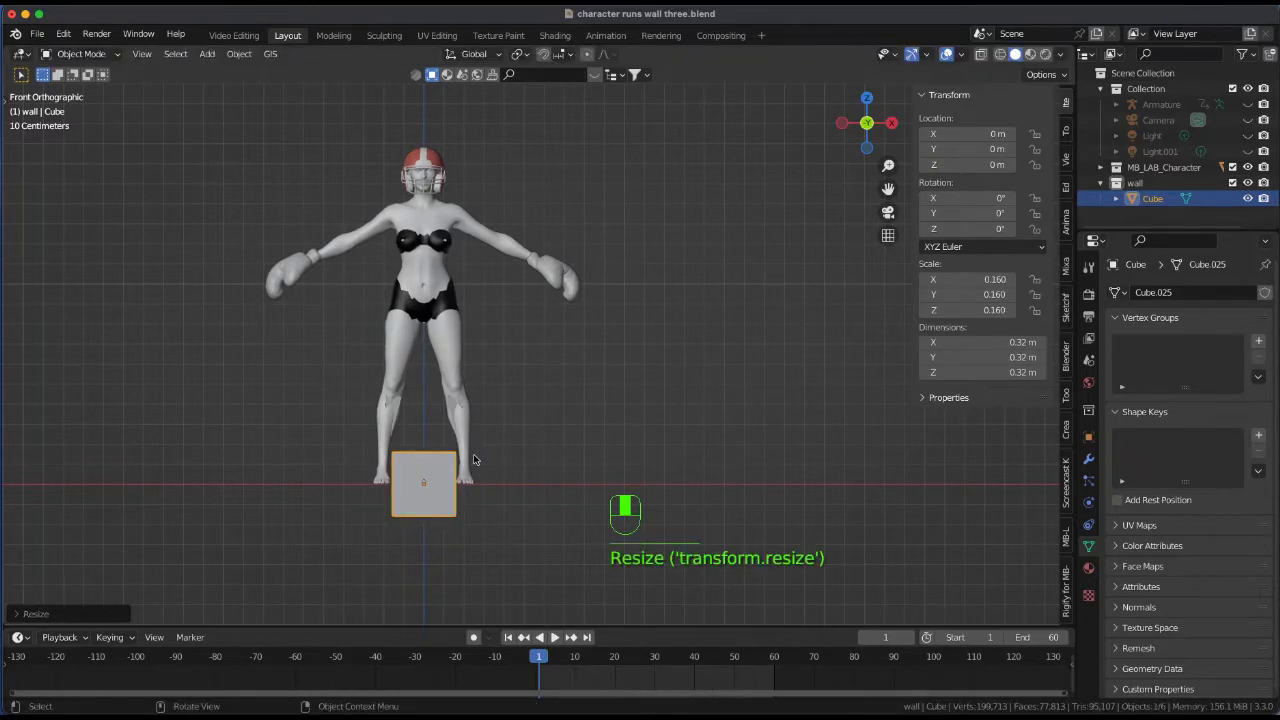
Raise the cube along Z so it rests on the ground line
key("g")
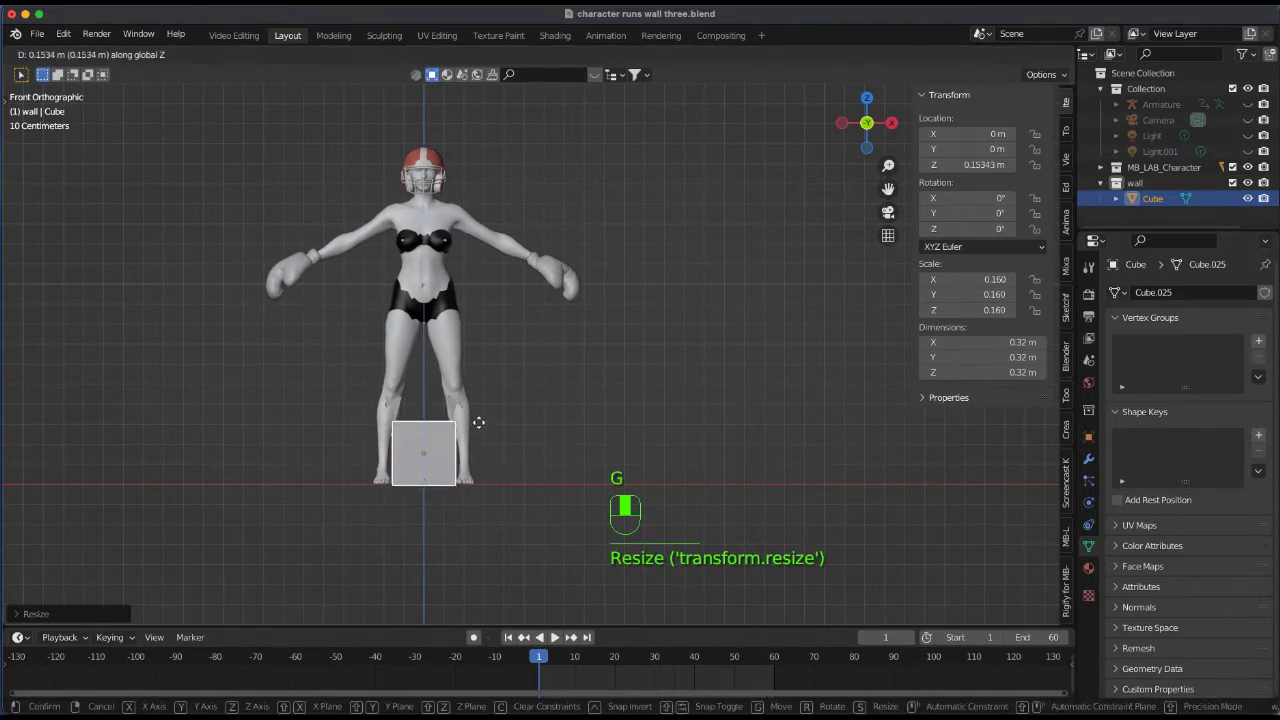
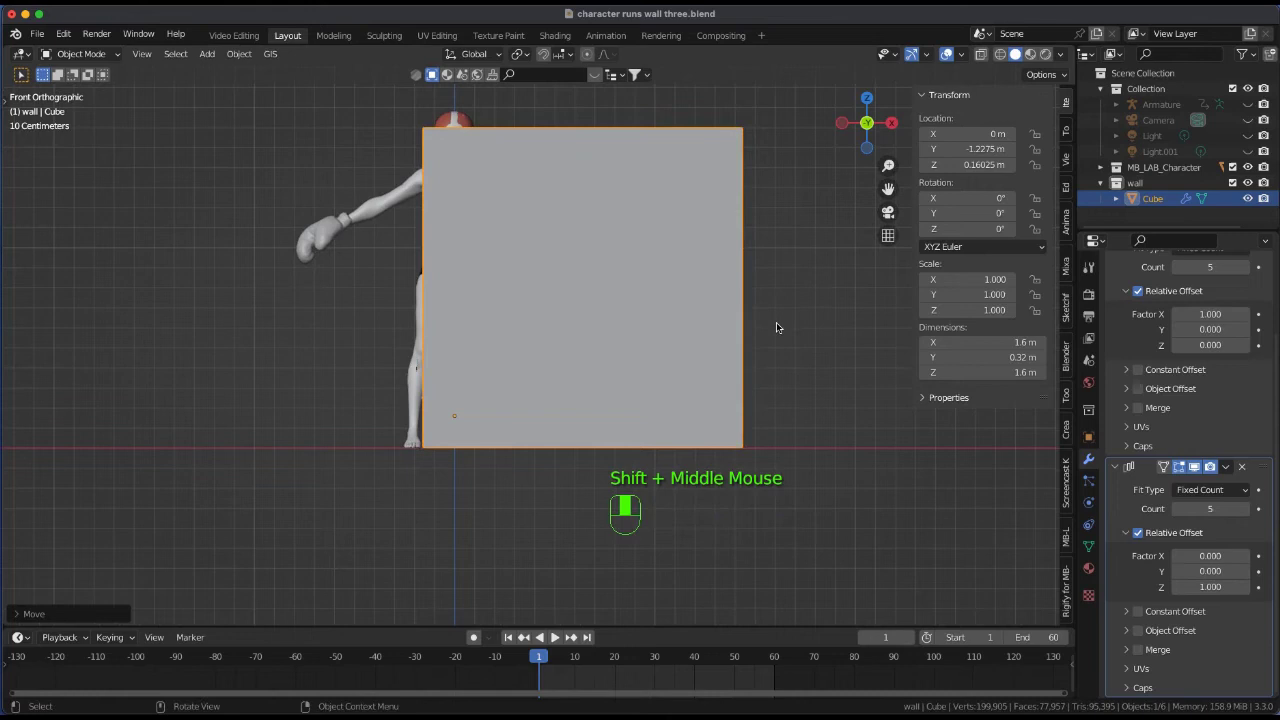
Slide the five-by-five wall sideways along X in front of the character
key("g")
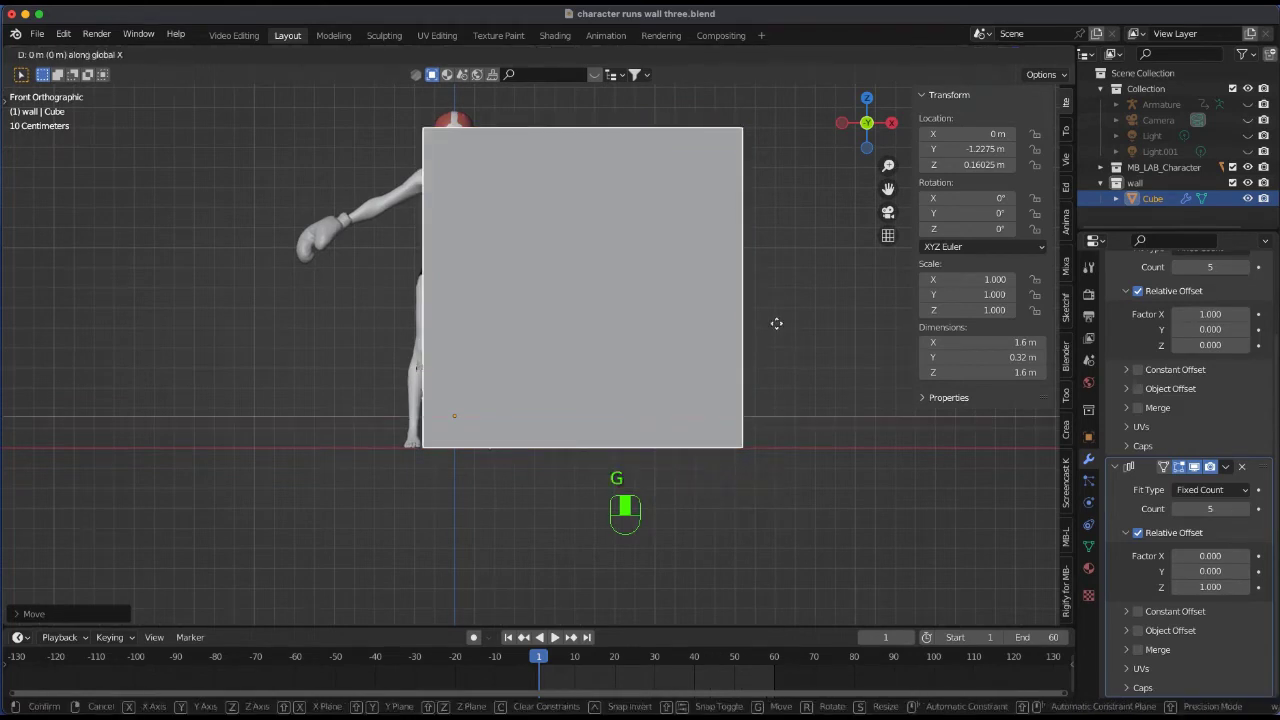
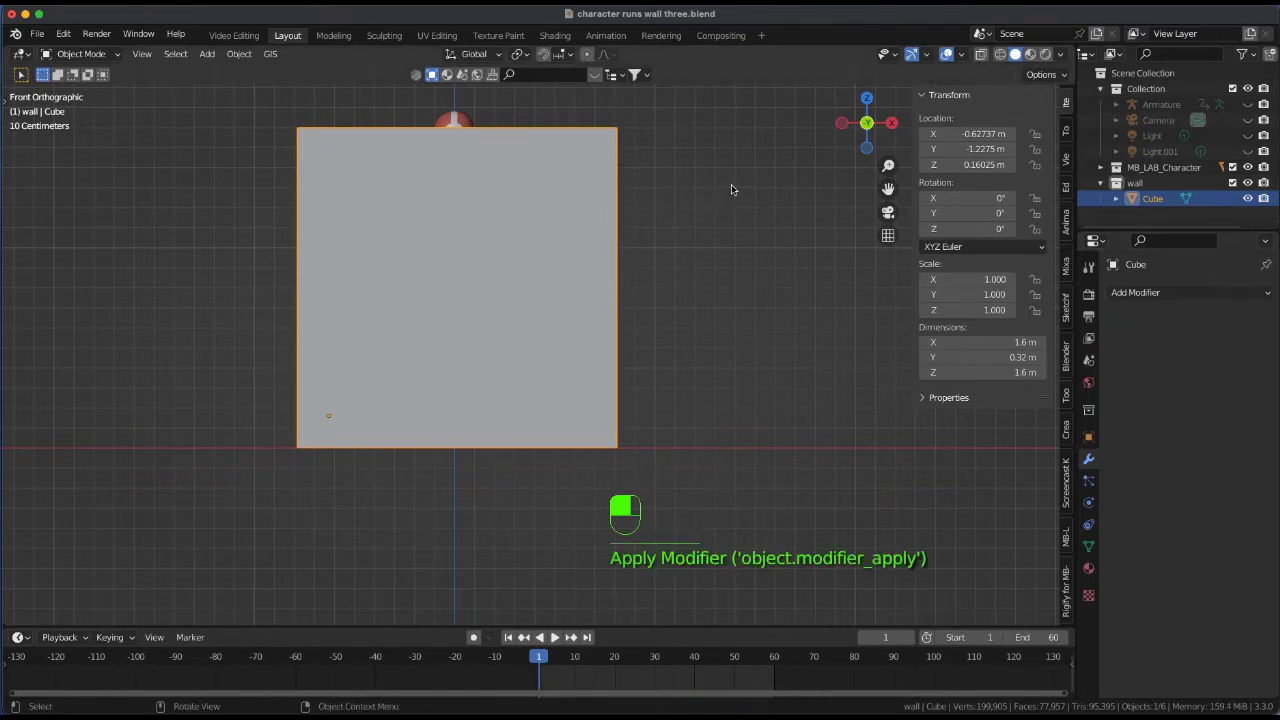
Separate the wall mesh by loose parts into 25 individual cube objects
key("Tab")
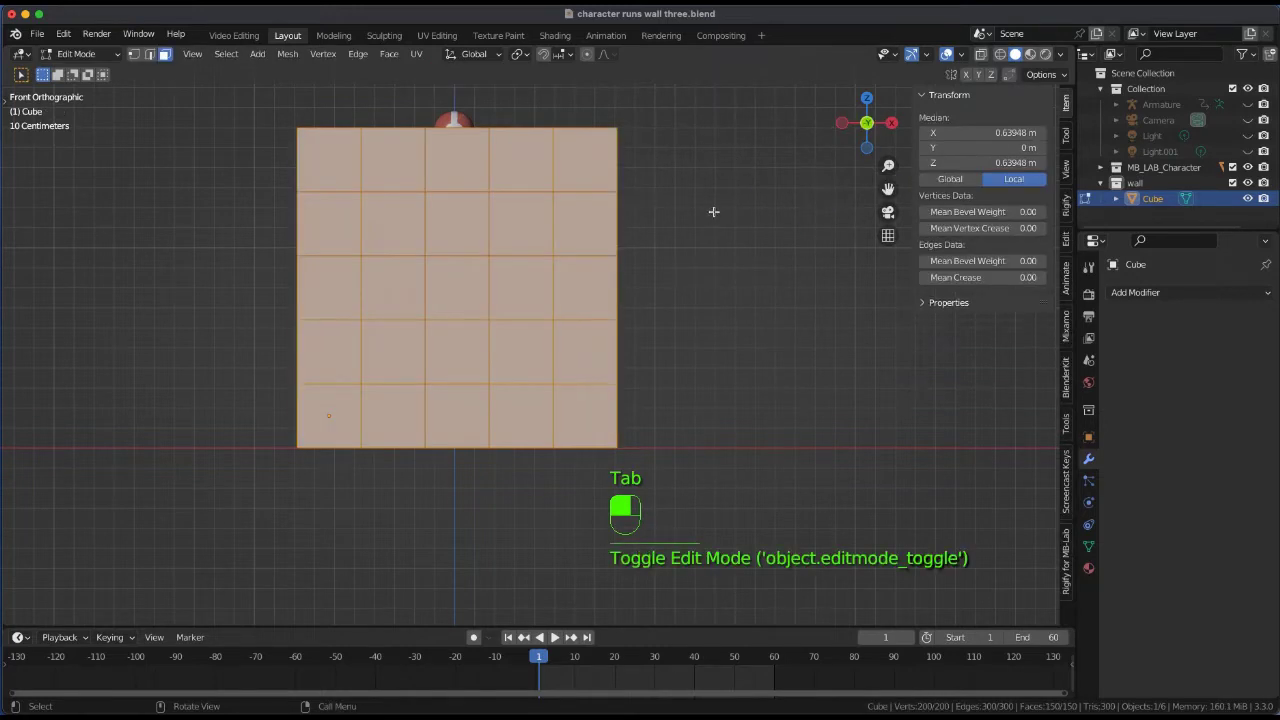
key("p")
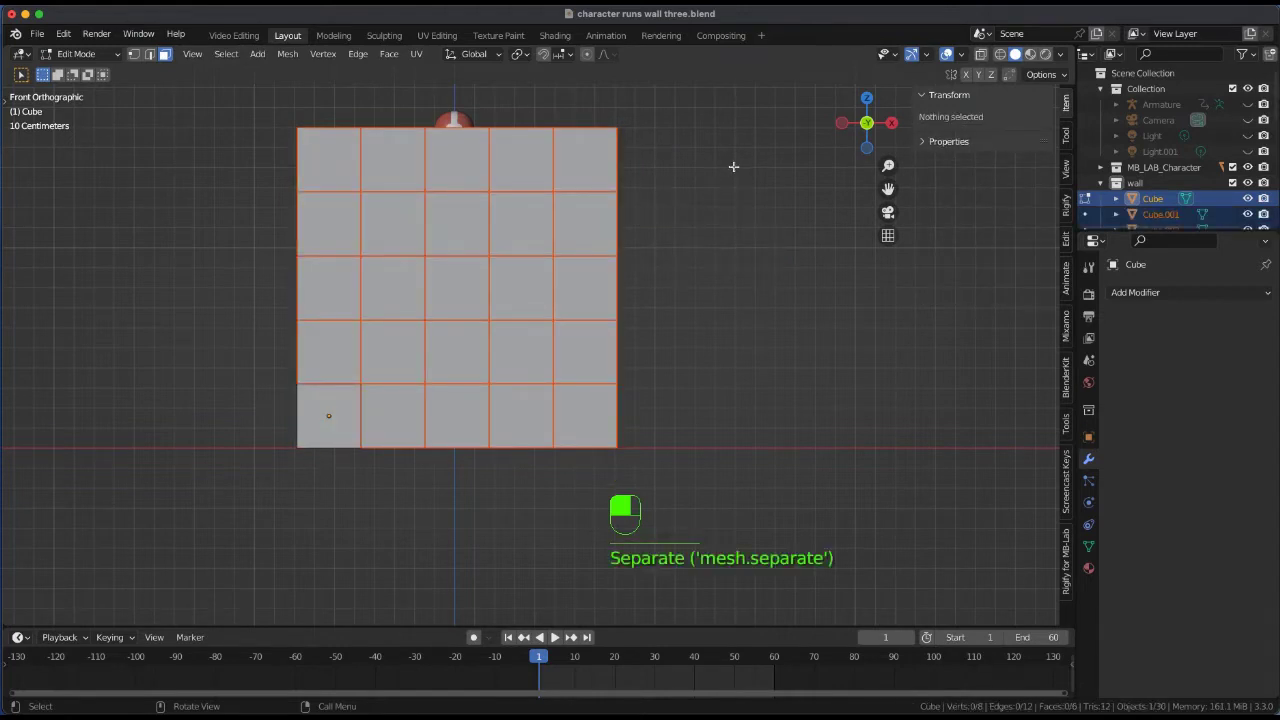
key("Tab")
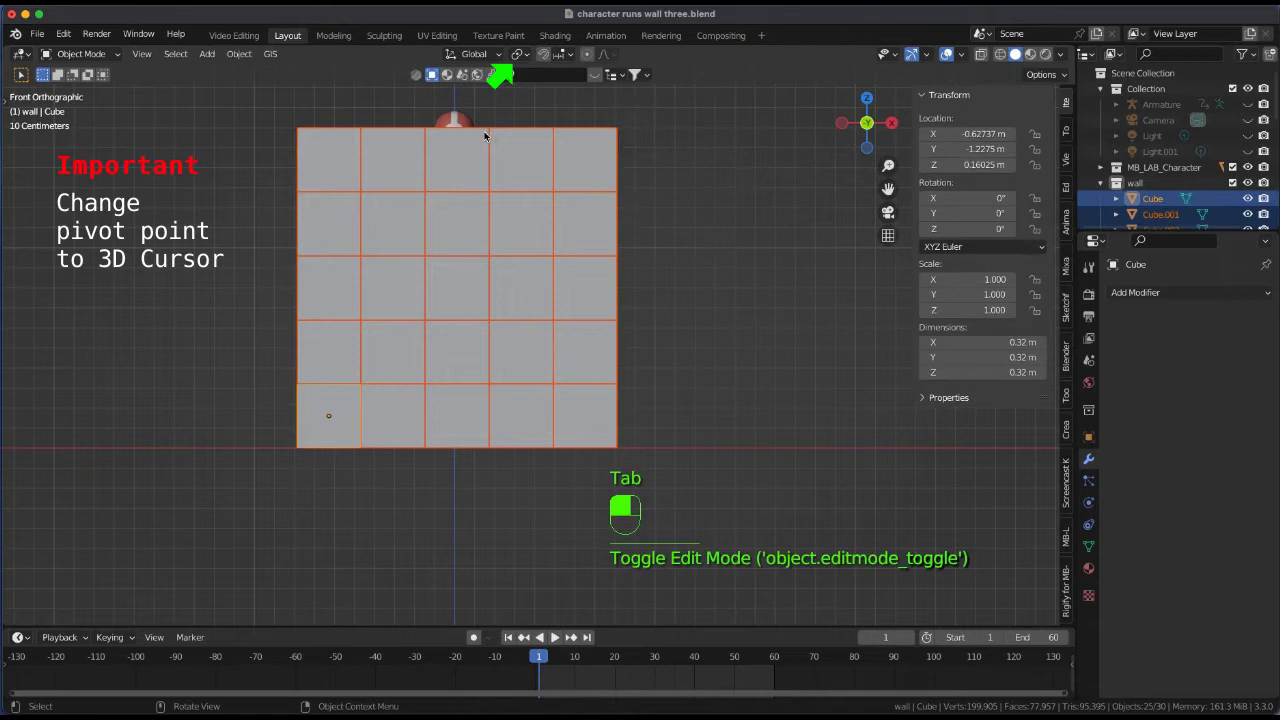